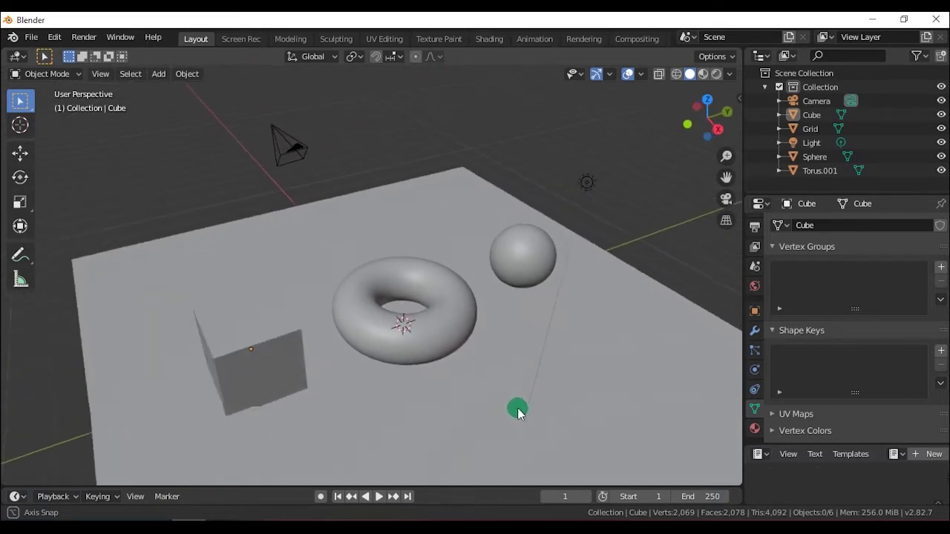
Orbit around the cube, torus, sphere and plane to inspect the scene from several sides.
middle_click(524, 406)
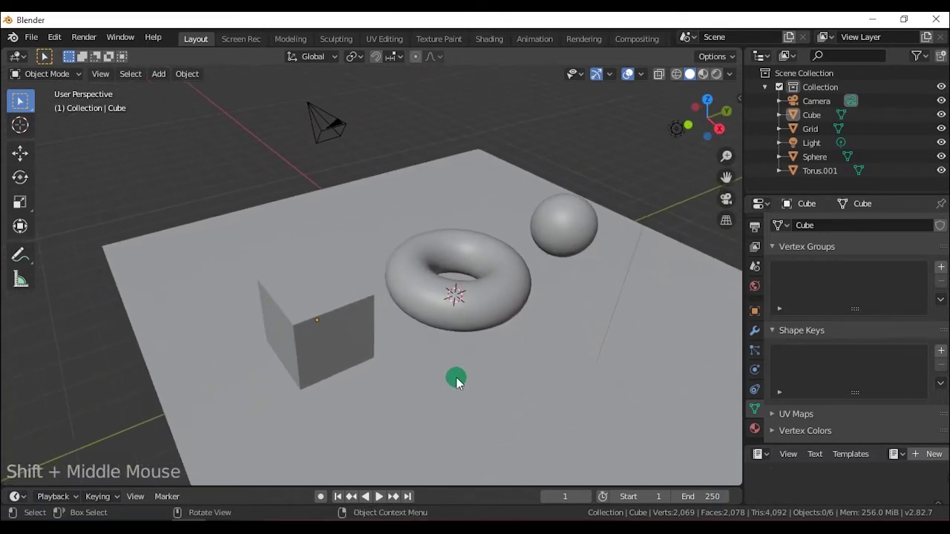
middle_click(467, 384)
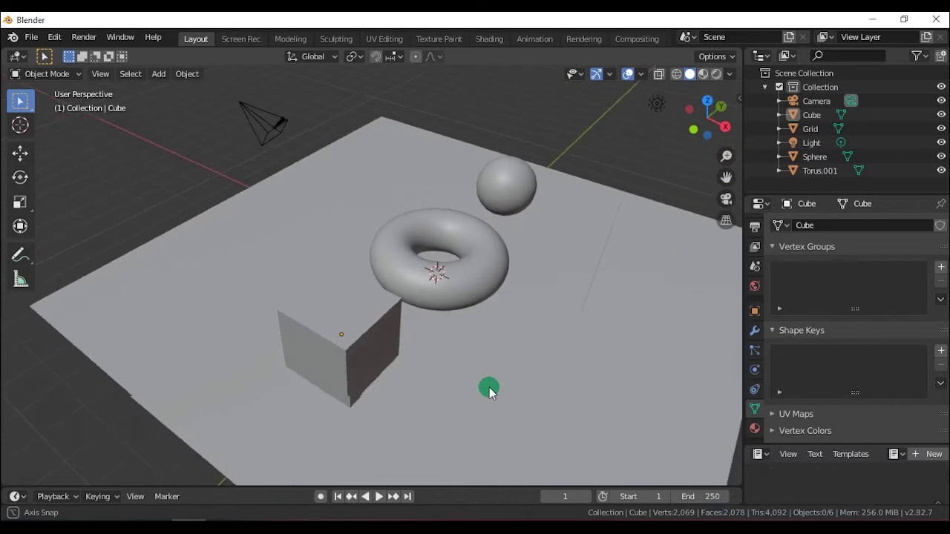
middle_click(508, 384)
middle_click(496, 389)
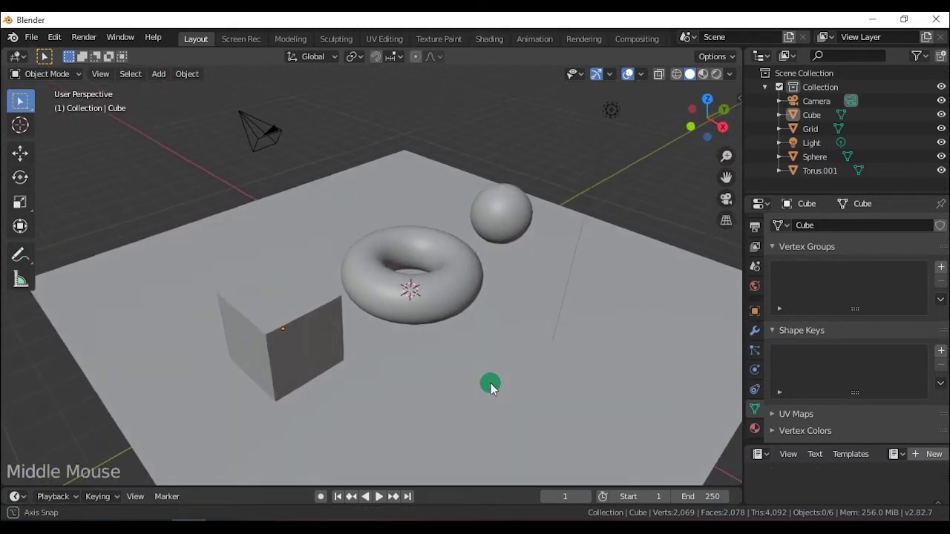
middle_click(375, 399)
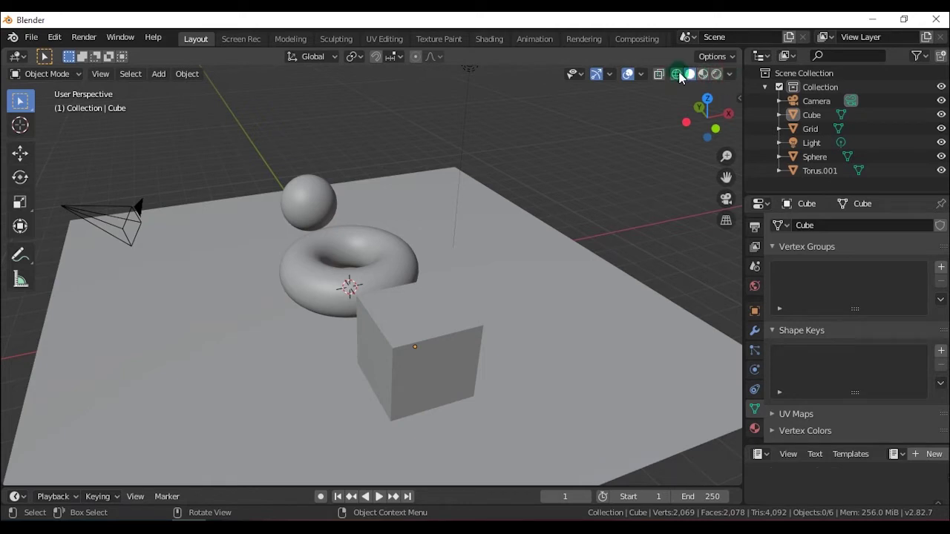
Show the scene in Wireframe shading, then return it to Solid shading.
click(682, 78)
middle_click(598, 328)
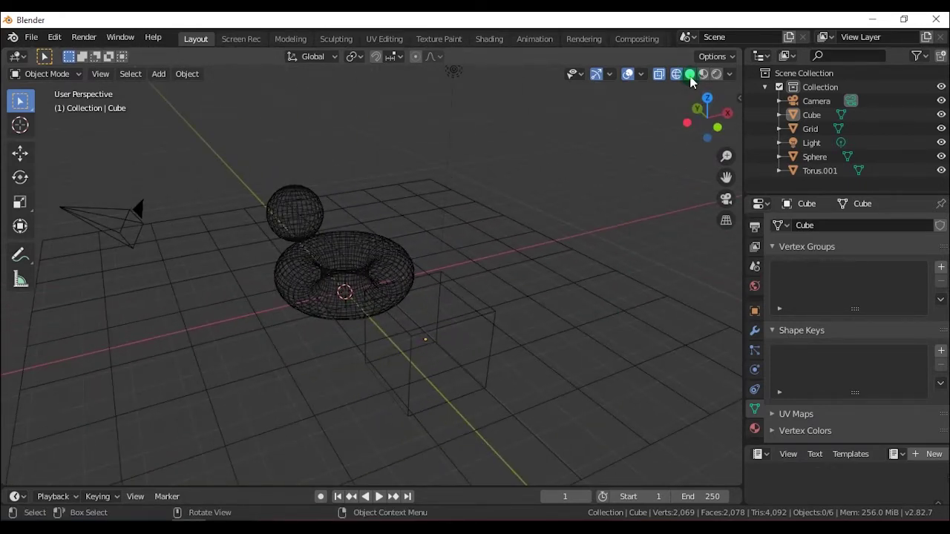
click(694, 81)
middle_click(593, 316)
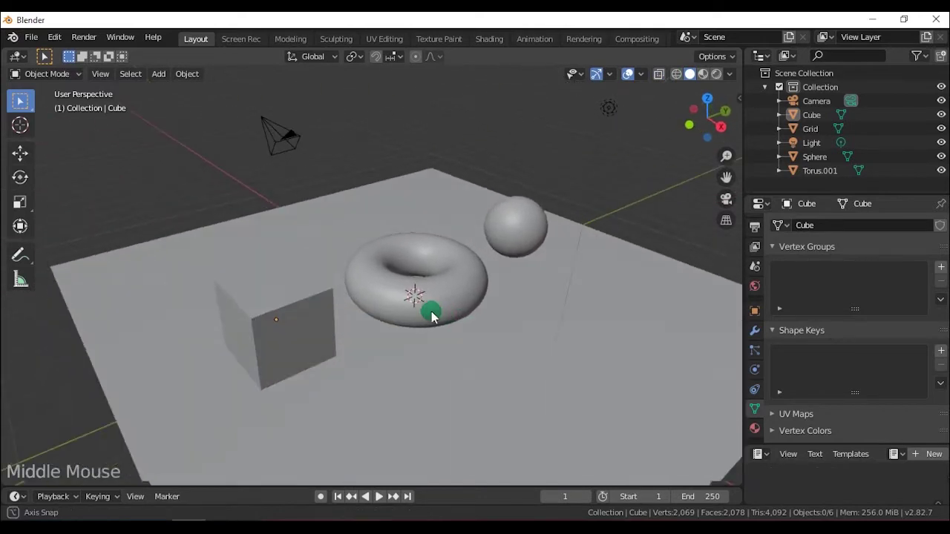
Show the material colours in Material Preview, then switch to Rendered shading with cast shadows.
click(709, 82)
middle_click(437, 401)
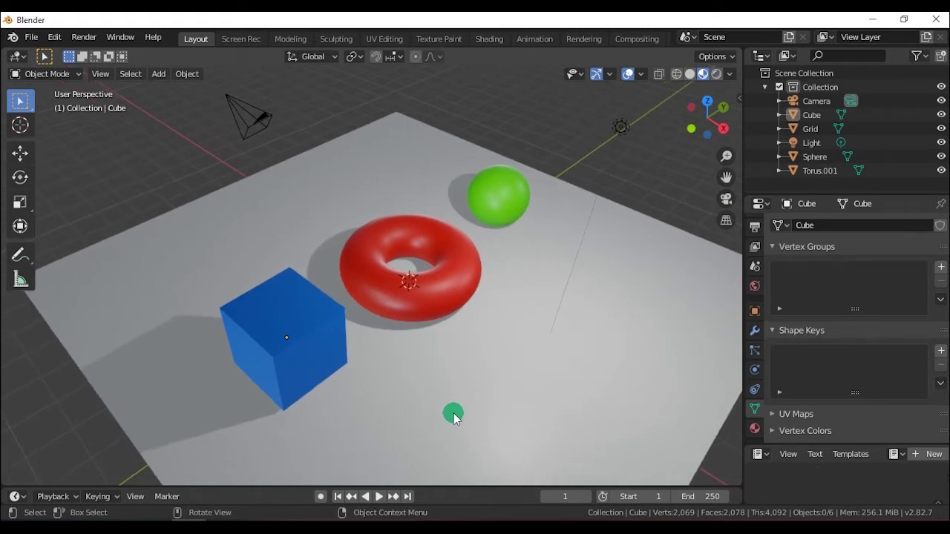
middle_click(460, 418)
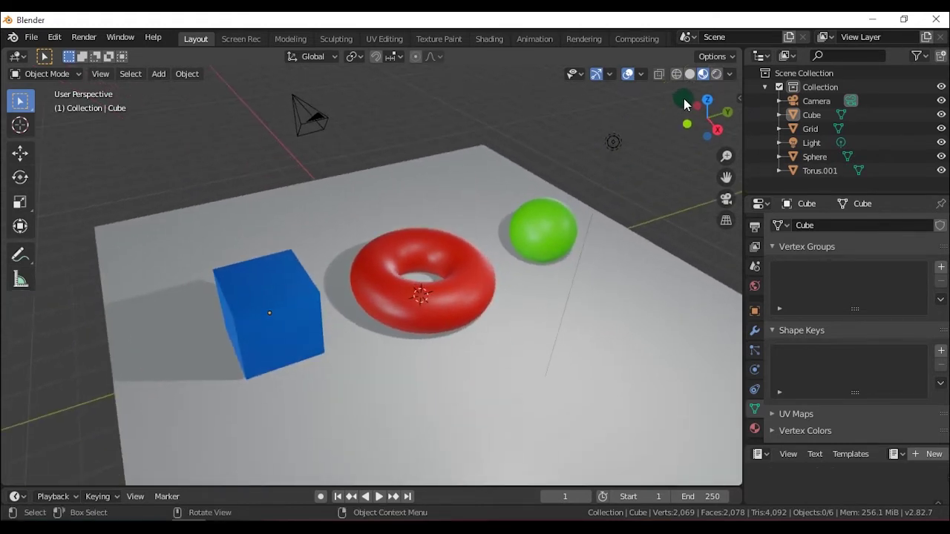
click(717, 79)
middle_click(484, 350)
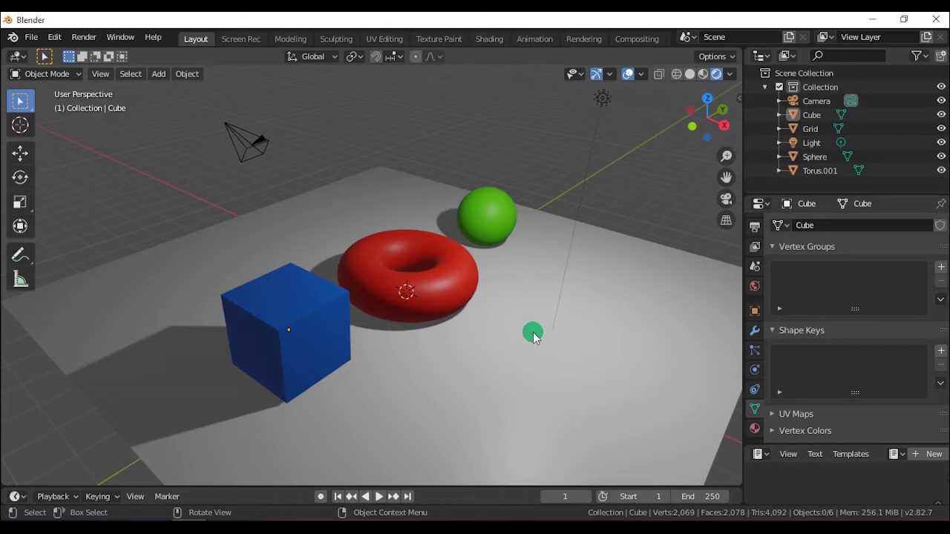
Look through the selected camera with Numpad 0, orbit back out and display the scene as wireframe.
click(268, 143)
key(Left)
key(KP_0)
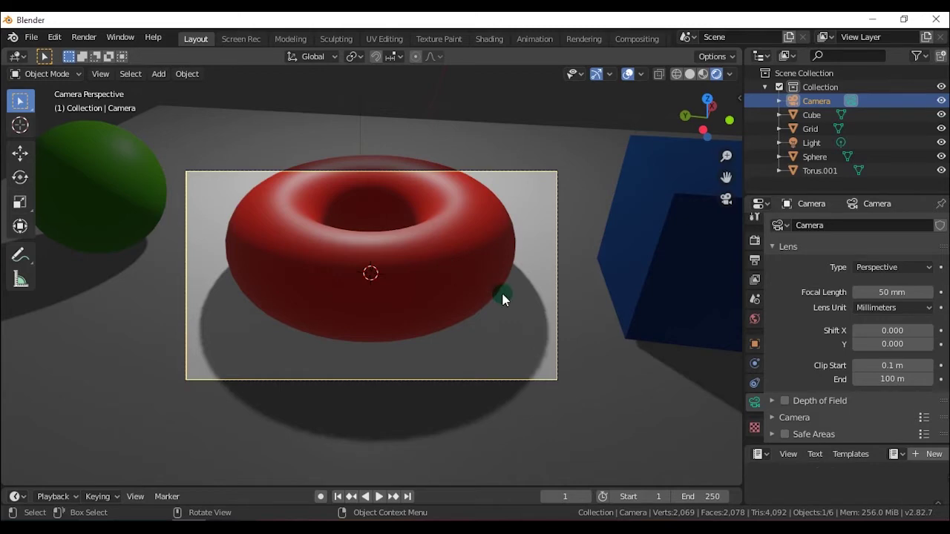
middle_click(507, 299)
scroll(down, 3)
scroll(down, 3)
click(679, 79)
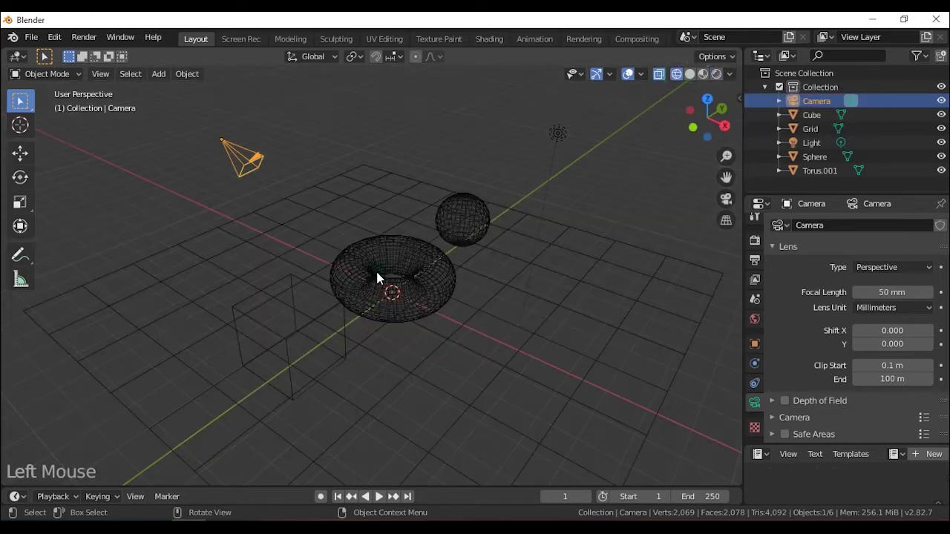
Select the sphere and view the scene in Solid shading before returning to wireframe.
middle_click(458, 395)
click(357, 276)
middle_click(423, 275)
click(390, 245)
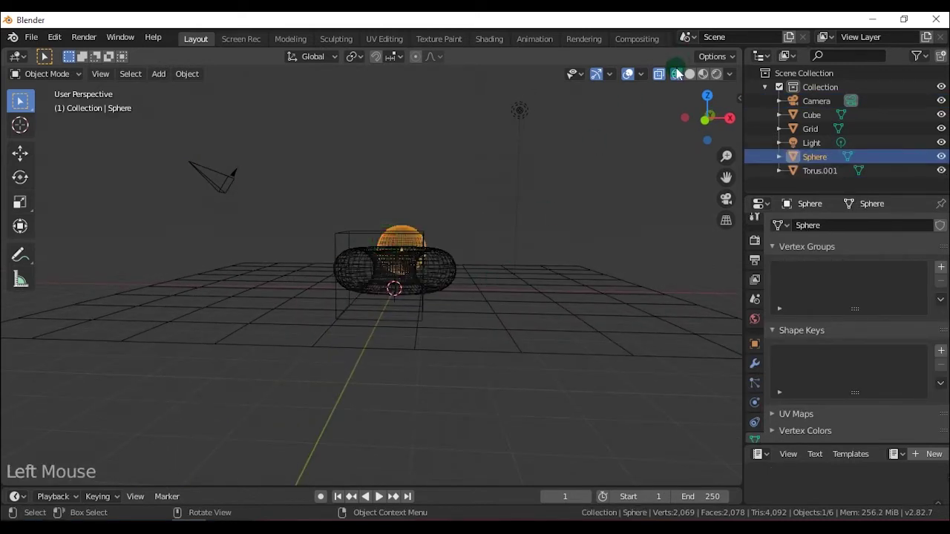
click(693, 80)
click(386, 253)
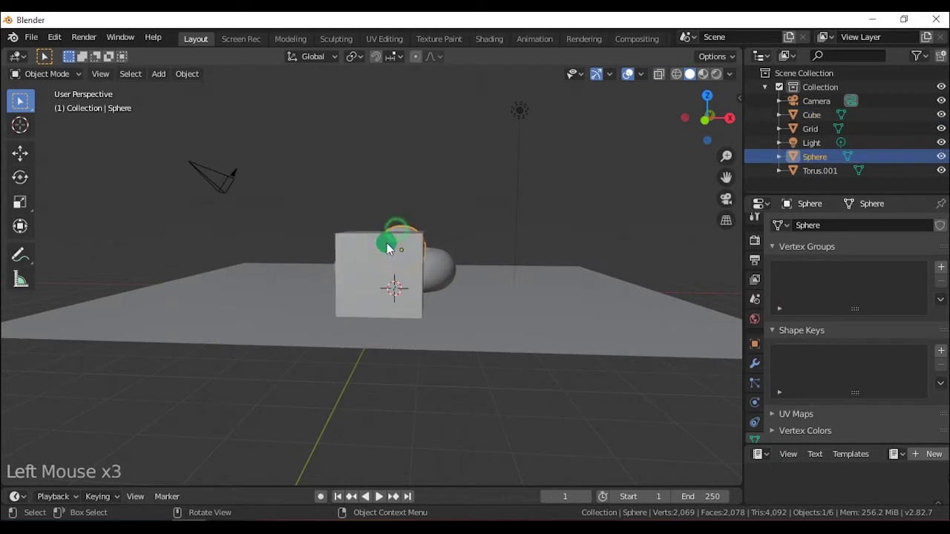
middle_click(470, 284)
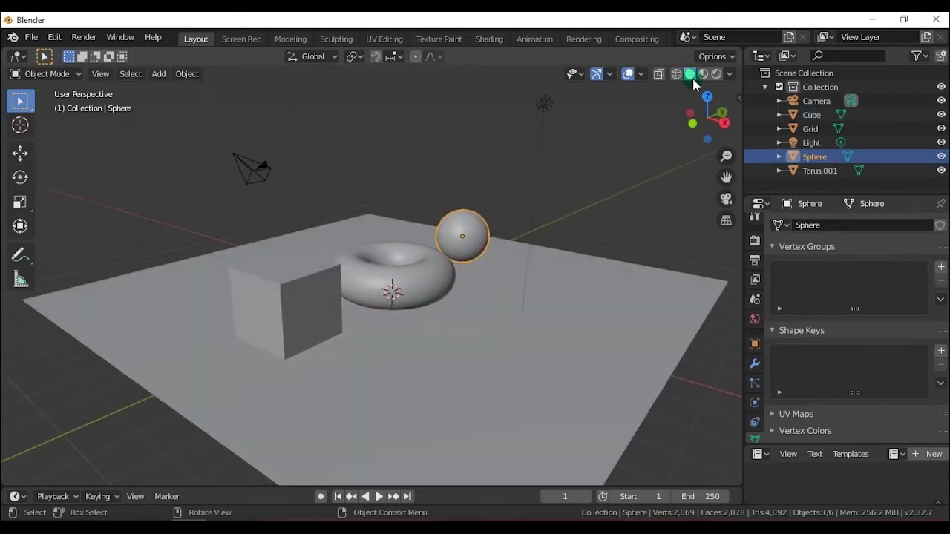
In Wireframe shading, set random wire colours and toggle the X-Ray see-through display.
click(679, 81)
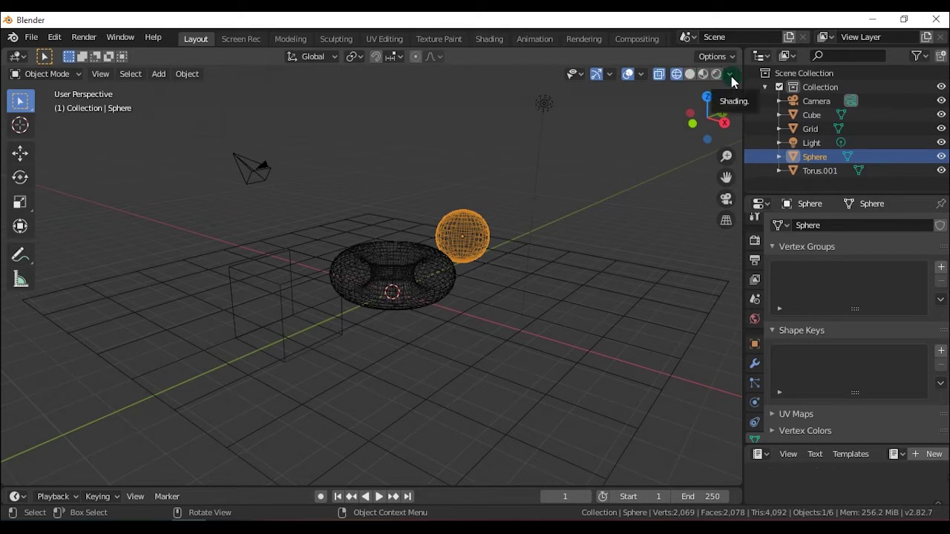
click(736, 82)
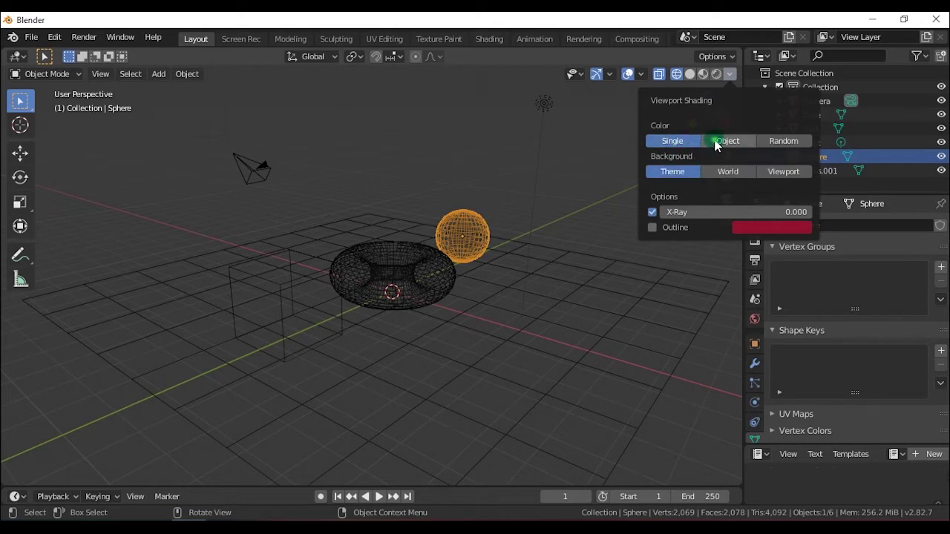
middle_click(492, 330)
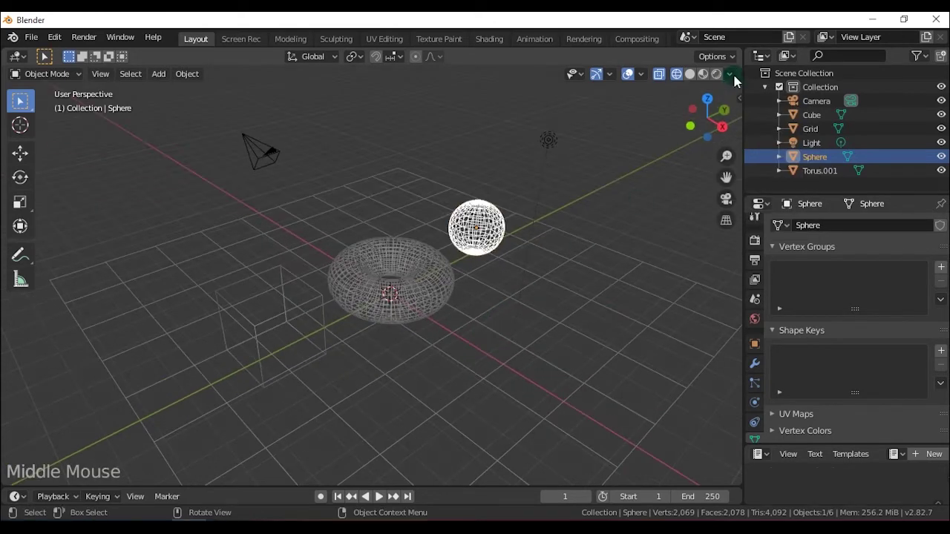
click(736, 105)
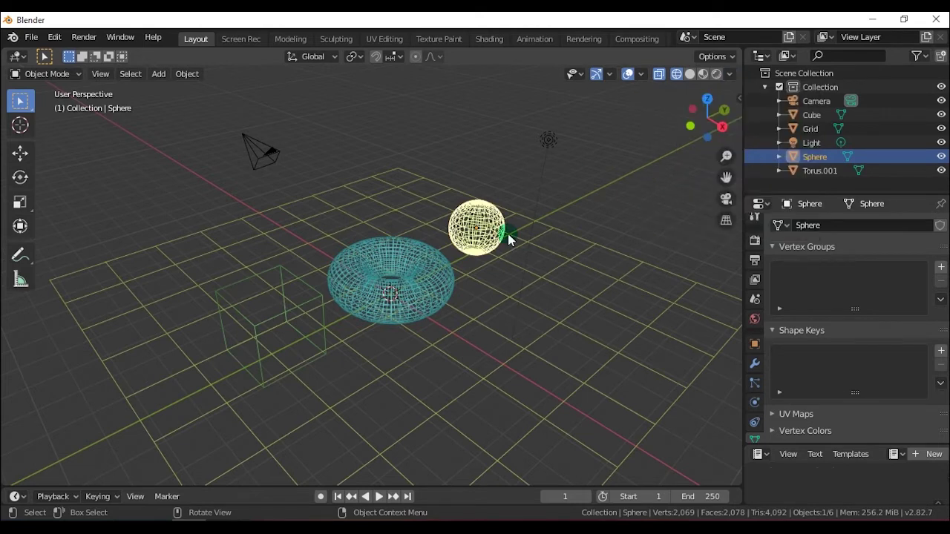
click(730, 79)
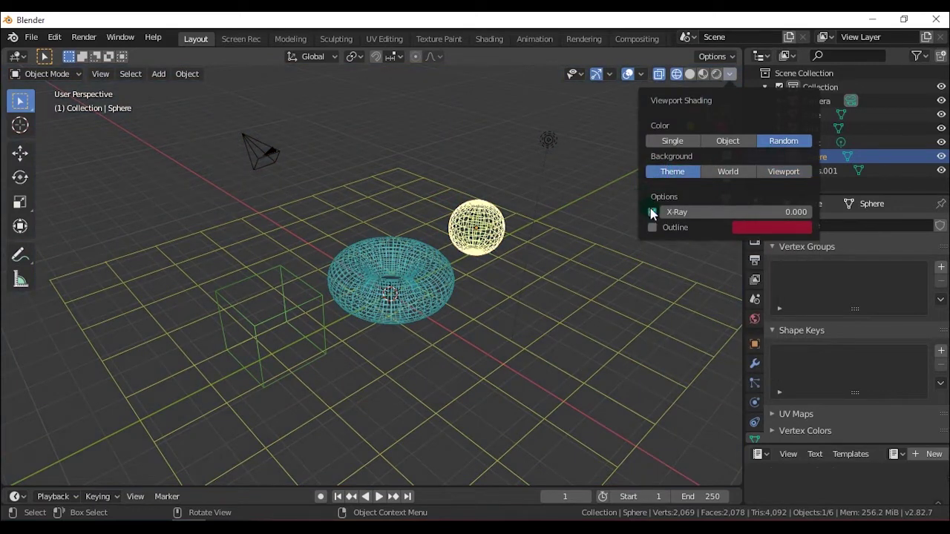
click(652, 218)
Bring the torus and sphere closer in view and select the torus.
middle_click(304, 349)
middle_click(416, 315)
scroll(up, 3)
middle_click(427, 354)
scroll(up, 3)
click(423, 354)
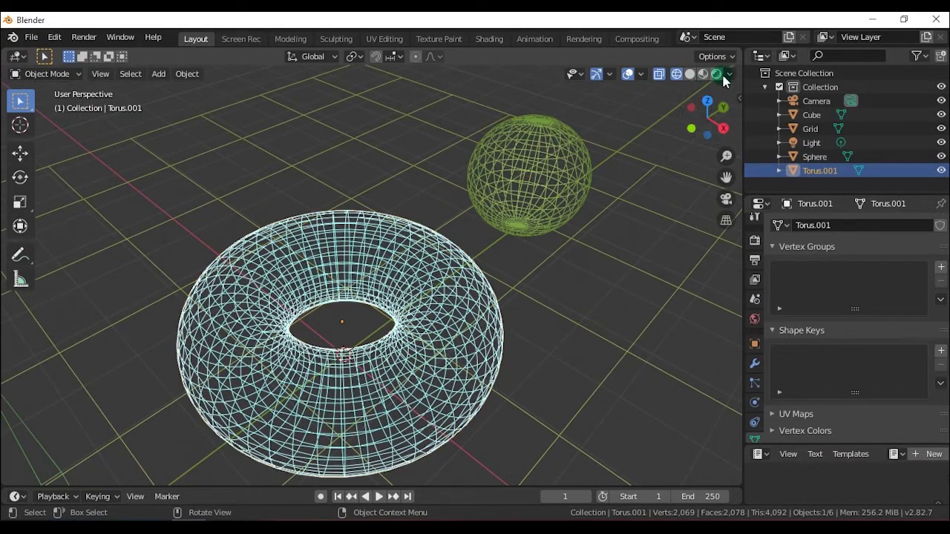
Turn off X-Ray, switch to Solid shading and pull back to see the whole scene.
click(729, 79)
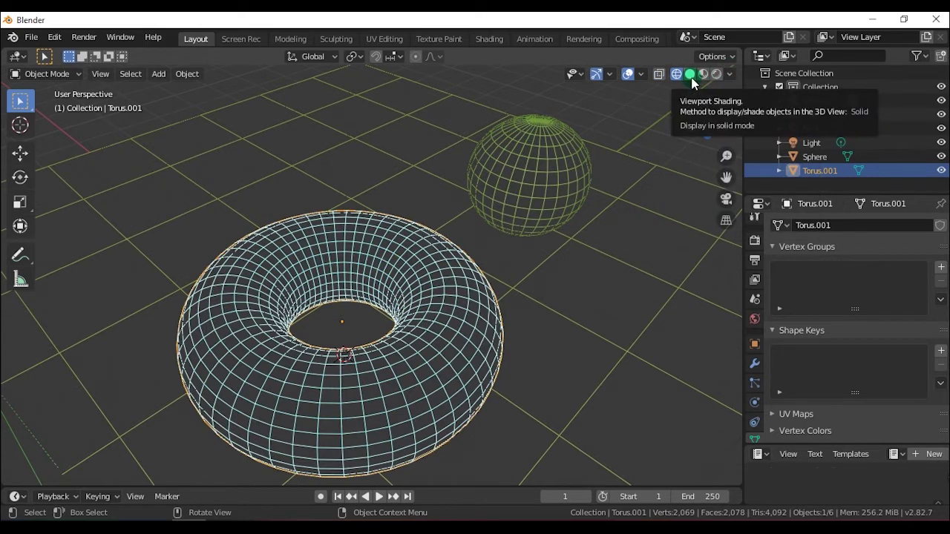
click(695, 82)
scroll(down, 3)
middle_click(460, 357)
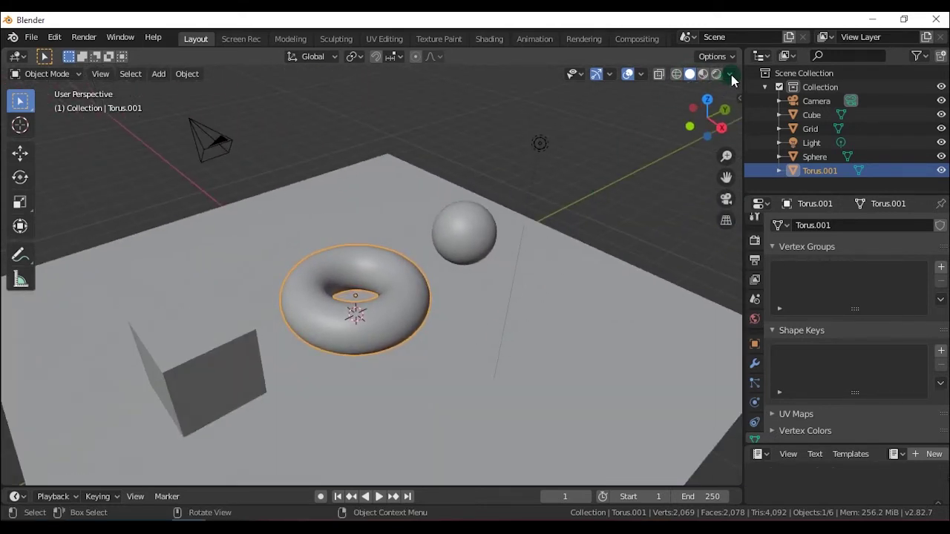
Pick another Studio light preset for solid shading and face the scene from the front.
click(736, 81)
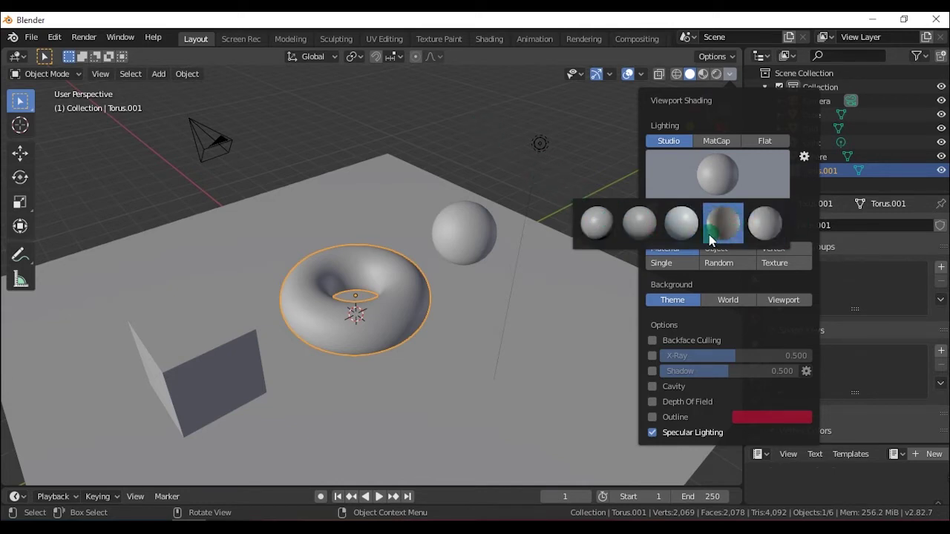
middle_click(462, 285)
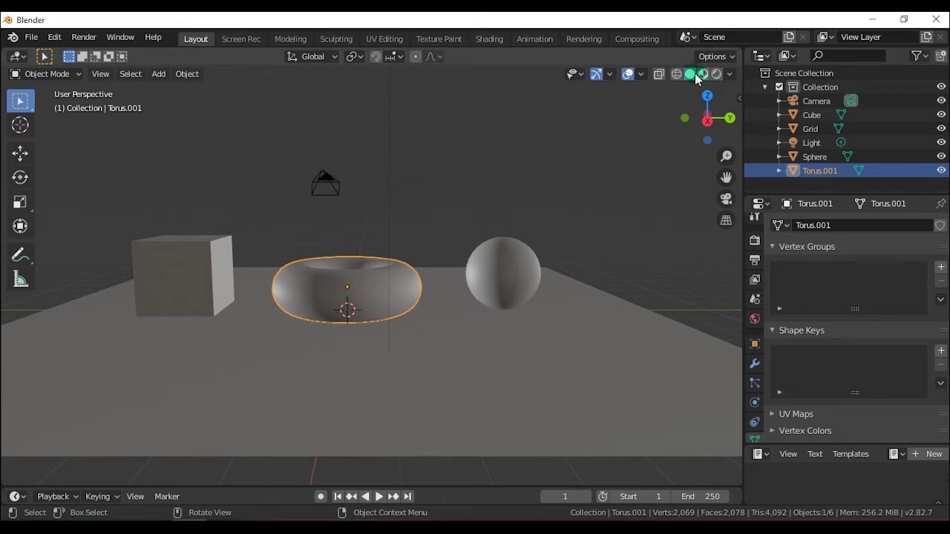
Switch solid lighting to MatCap and try the orange and red matcaps.
click(738, 78)
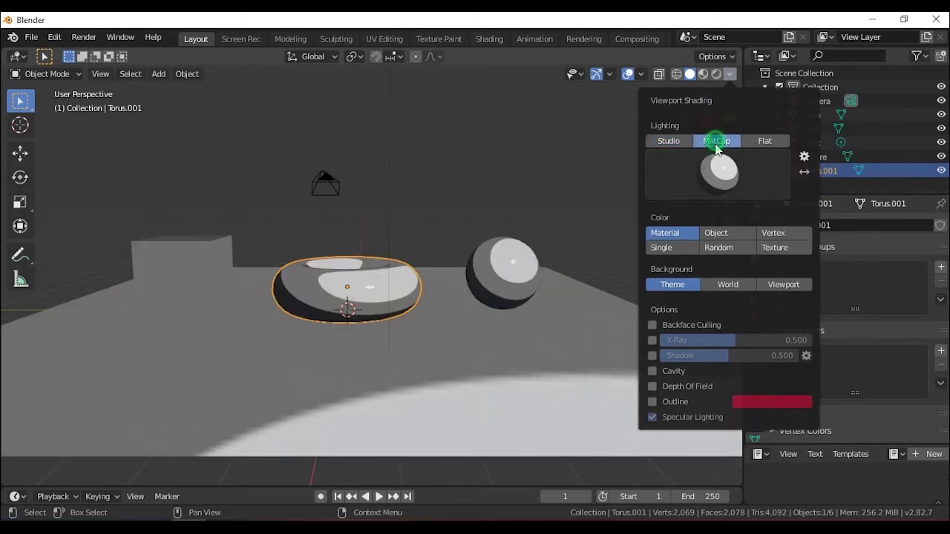
middle_click(542, 317)
click(731, 79)
key(Left)
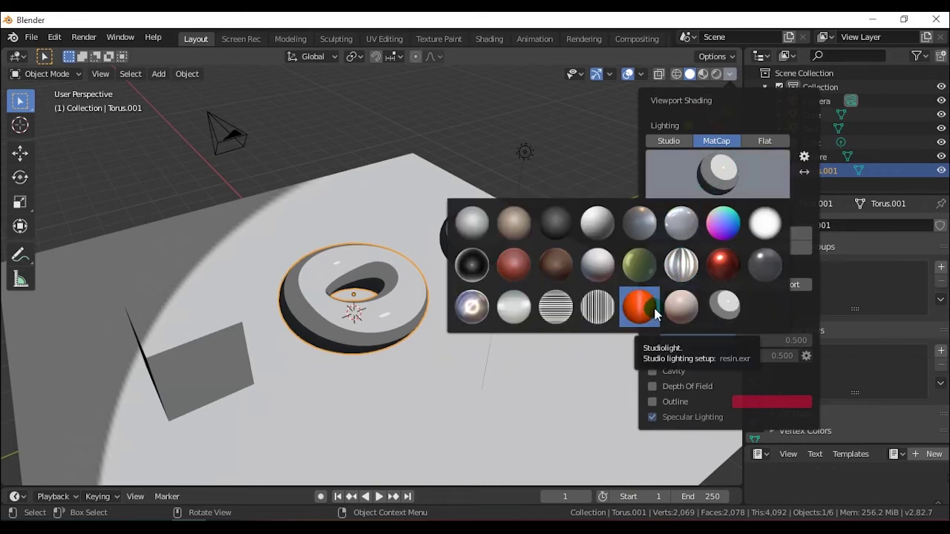
middle_click(442, 380)
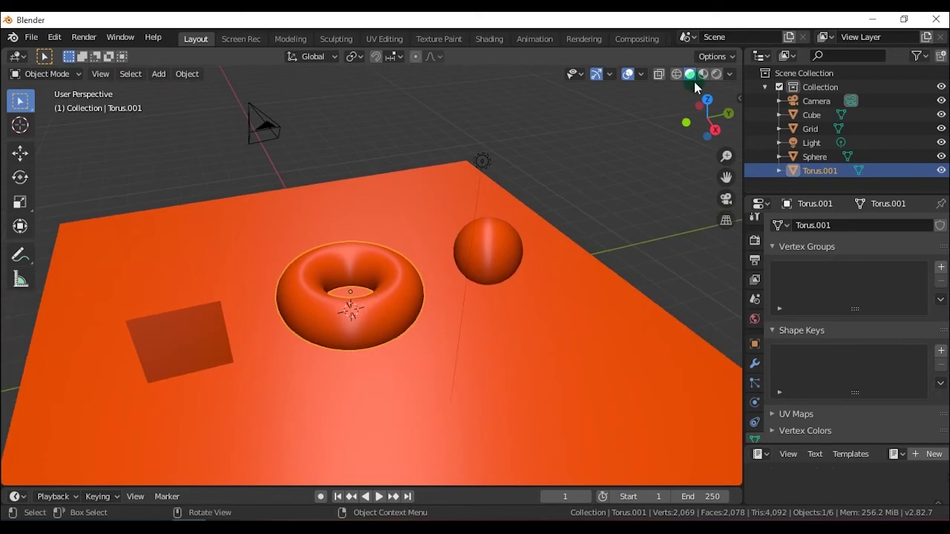
click(737, 81)
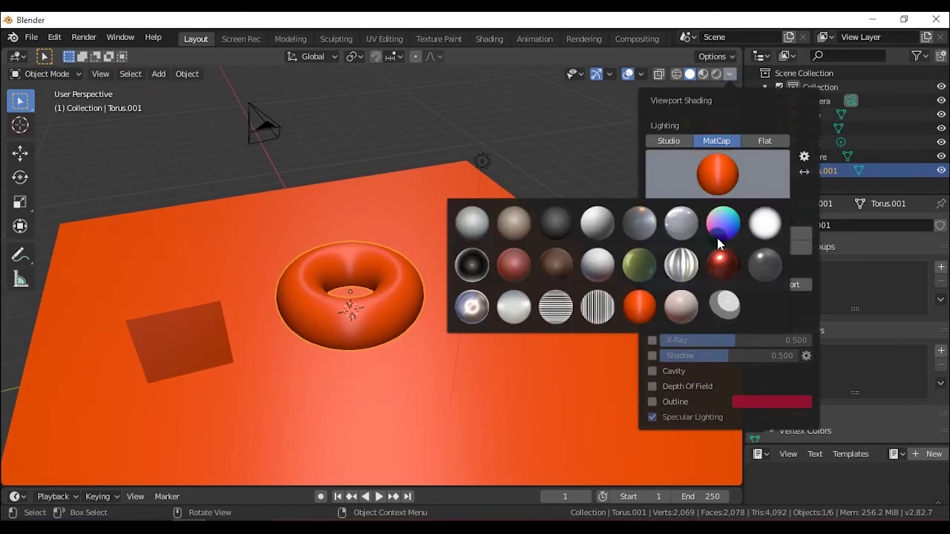
middle_click(388, 360)
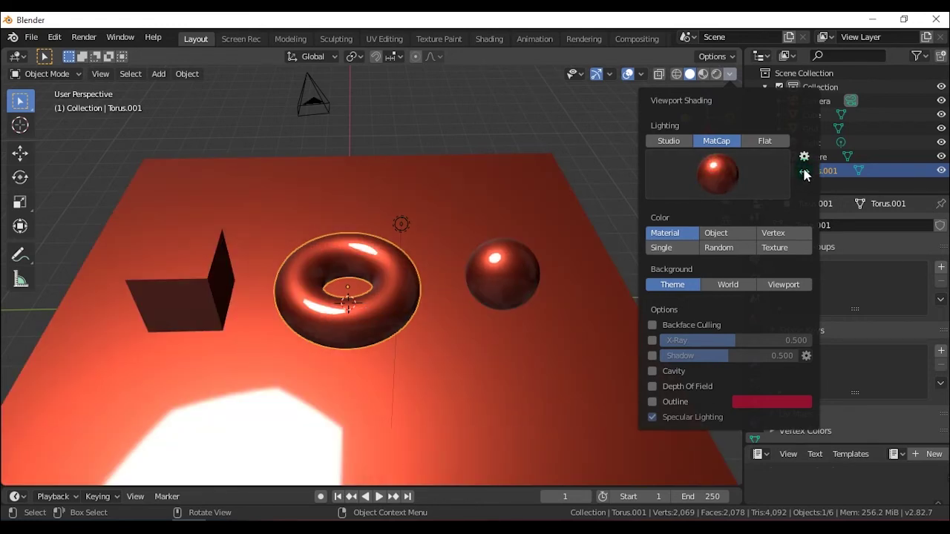
Flip the matcap lighting direction, then set the lighting to Flat.
click(813, 180)
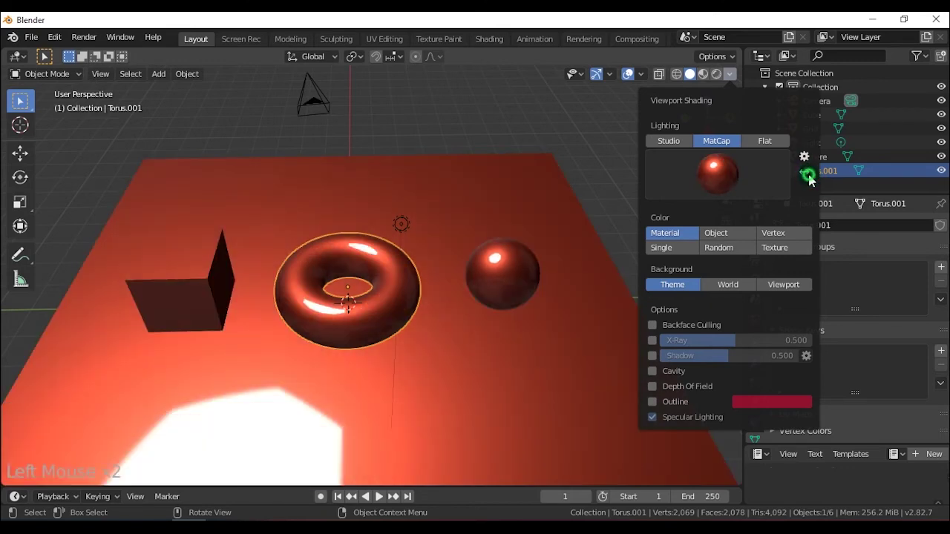
click(814, 181)
click(813, 181)
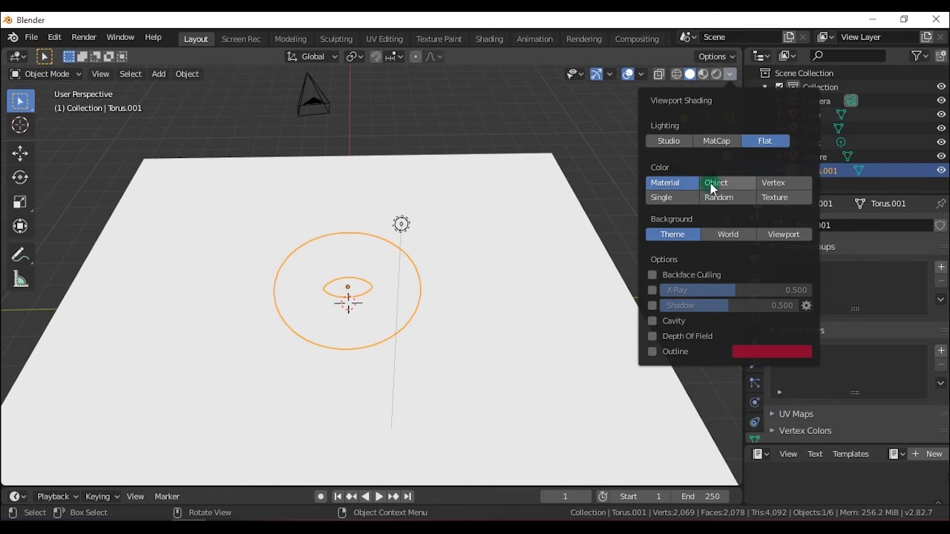
Set Color to Object, deselect everything and switch Lighting back to Studio.
middle_click(550, 280)
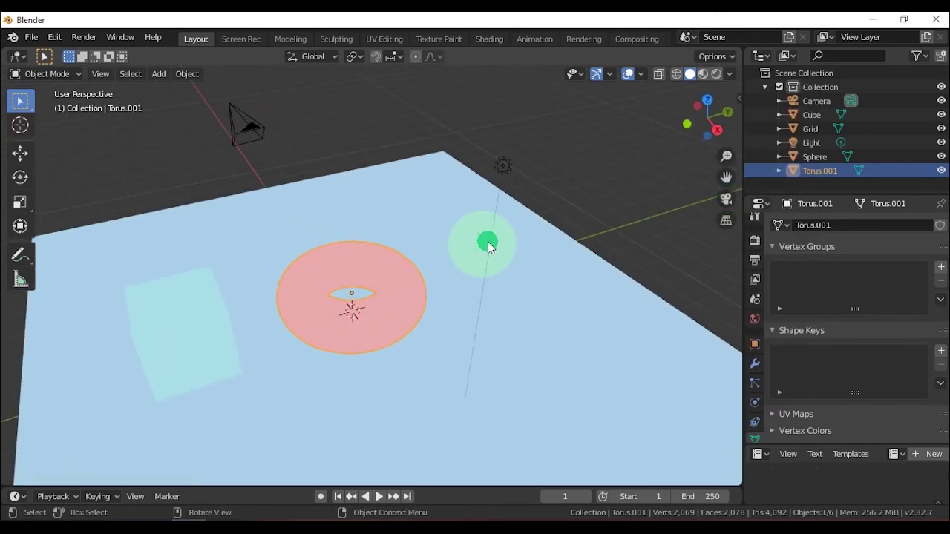
click(610, 219)
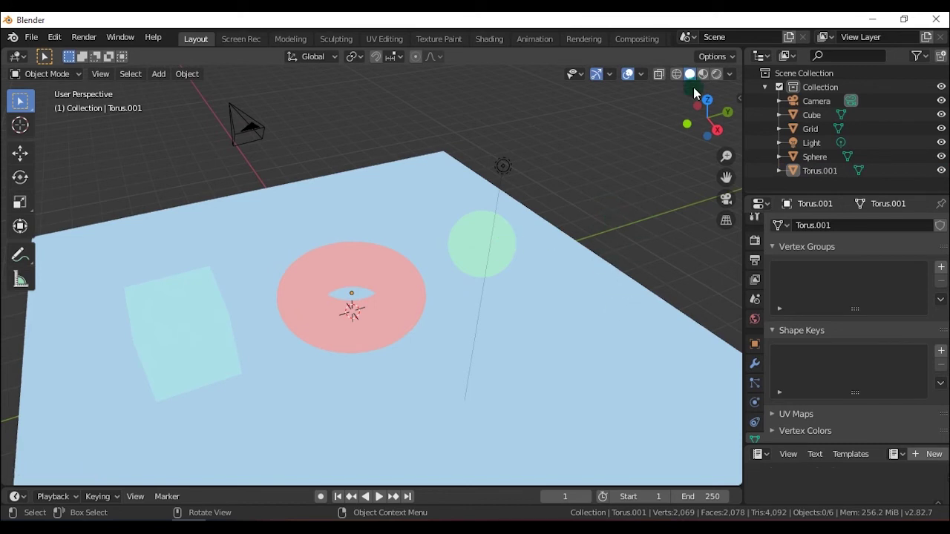
click(740, 76)
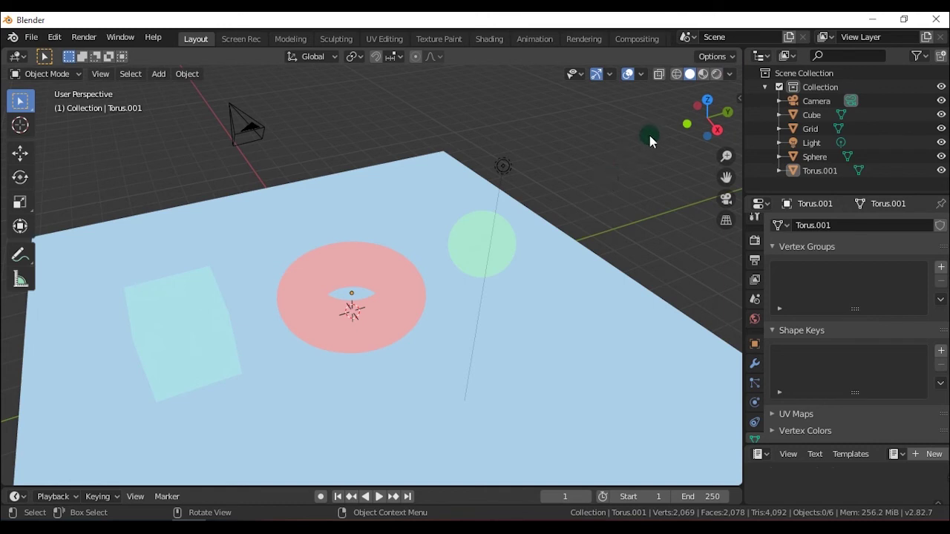
click(736, 81)
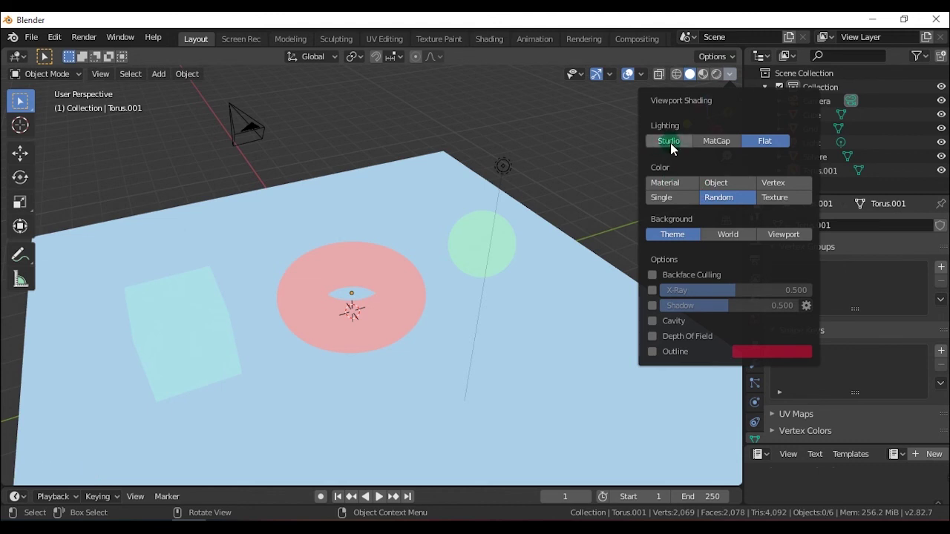